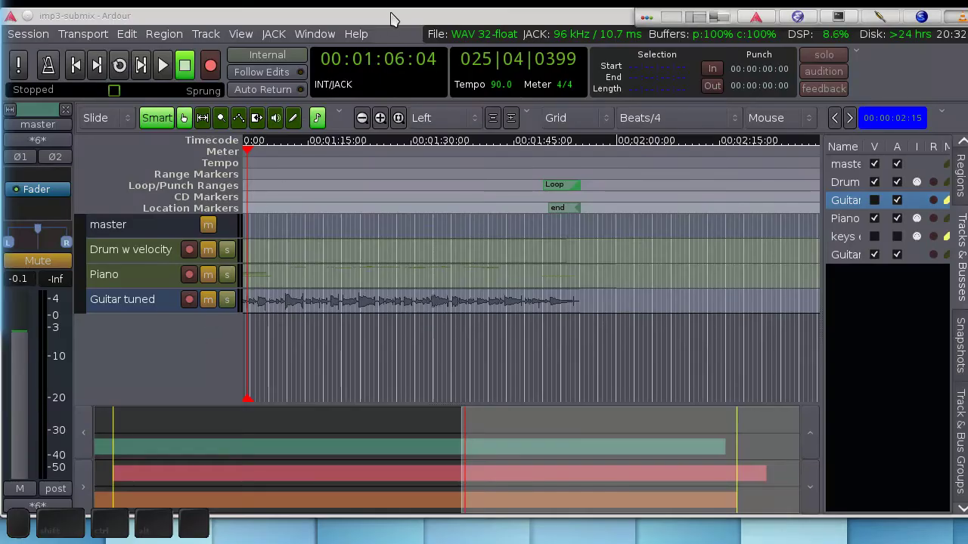
Show the session's mixer via Window > Mixer with the Drum, Piano and Guitar strips
click(400, 15)
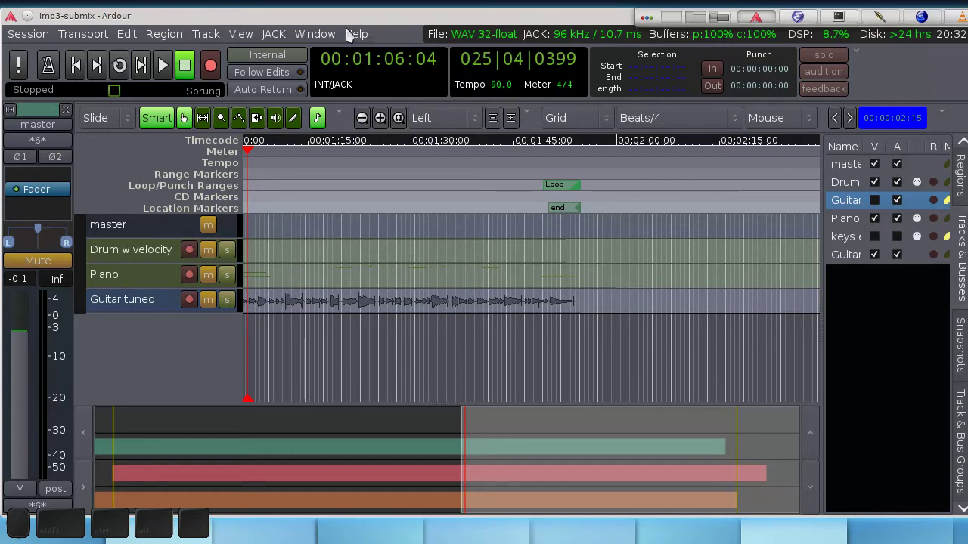
click(336, 35)
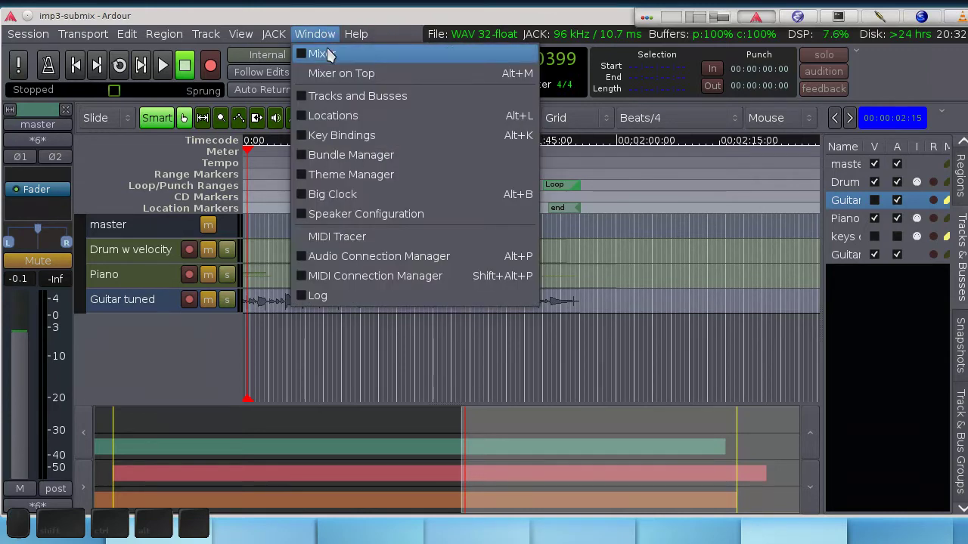
click(338, 55)
click(448, 87)
scroll(down, 3)
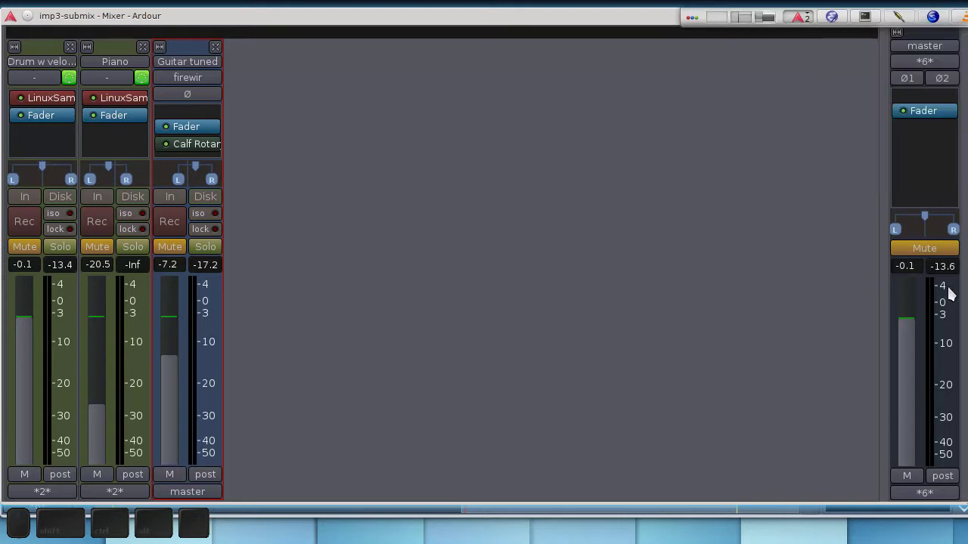
Play the mix briefly to hear it, then stop playback
key(space)
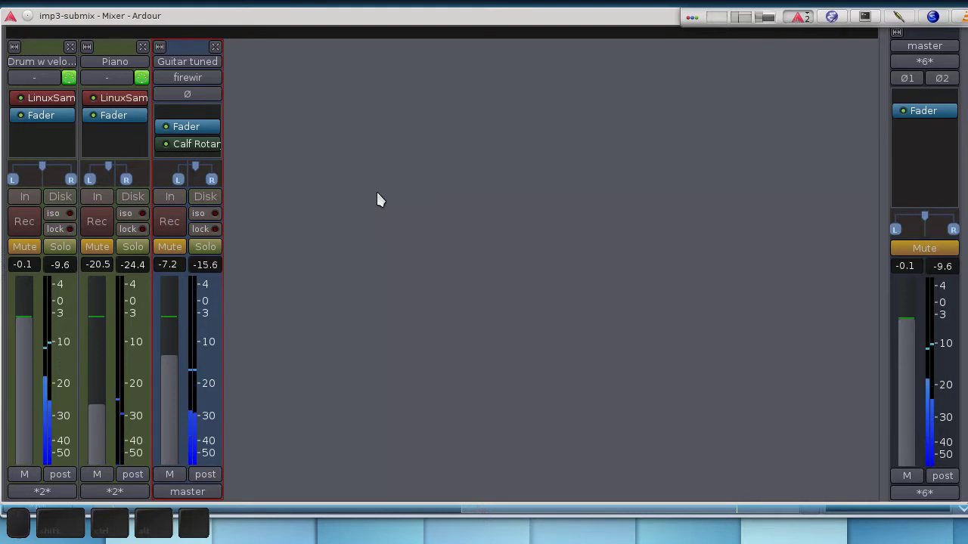
key(space)
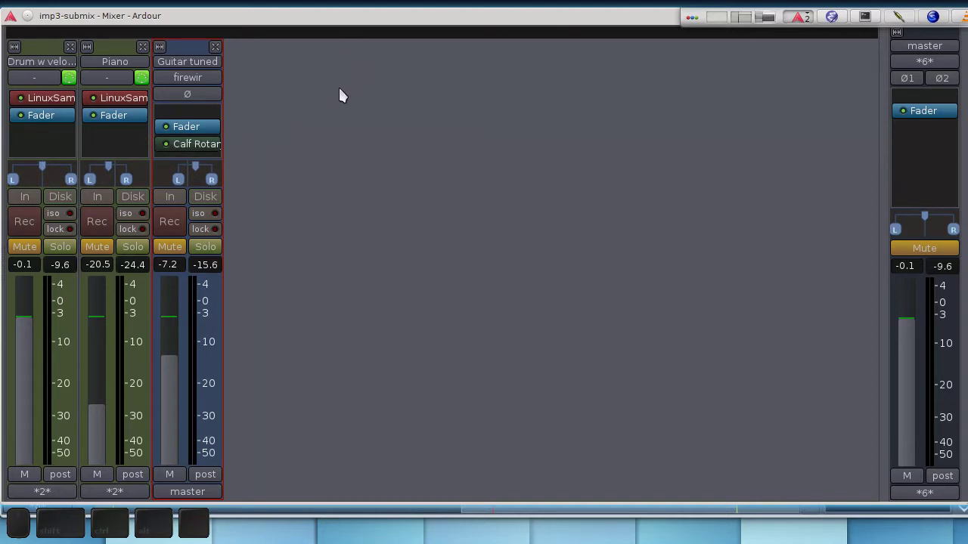
Cancel the Add Track or Bus dialog without adding anything
scroll(up, 3)
middle_click(332, 125)
drag(409, 52, 275, 185)
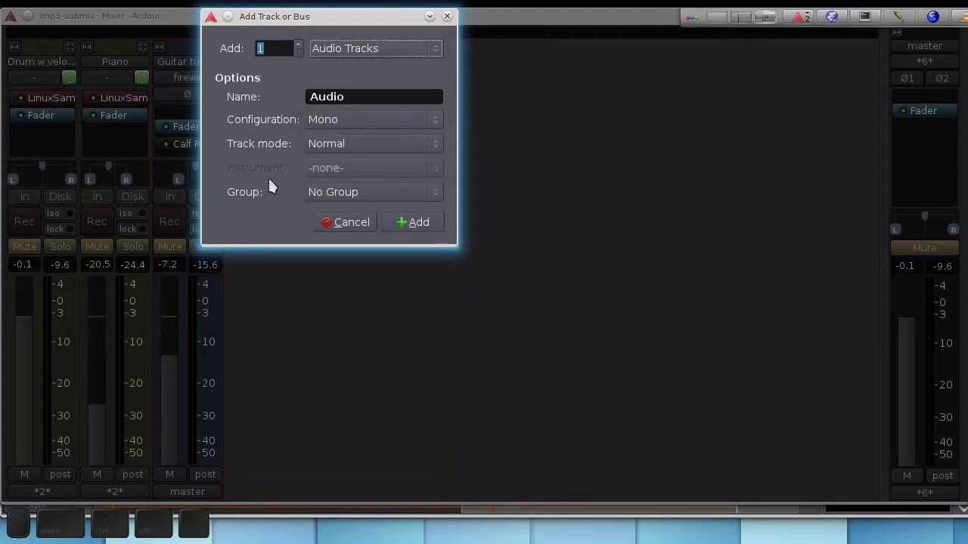
click(334, 222)
middle_click(360, 231)
Visit the editor view briefly and return to the mixer
key(alt+Tab)
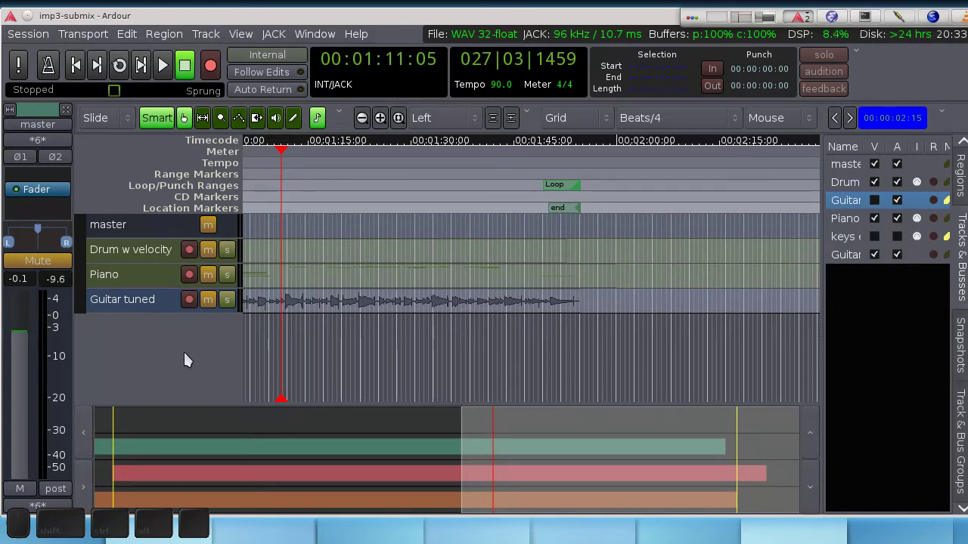
scroll(up, 3)
scroll(up, 3)
click(157, 331)
click(214, 465)
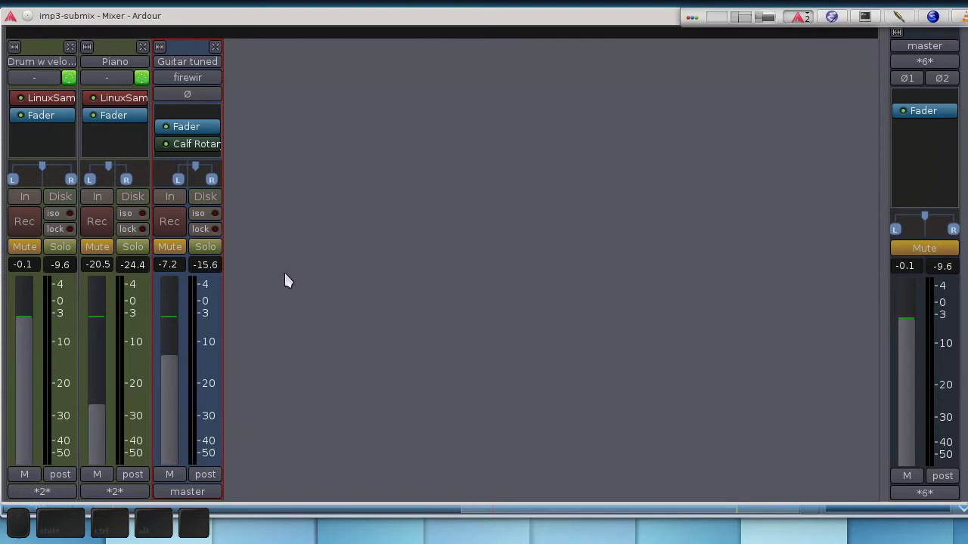
Start a new bus in Add Track or Bus named 'Piano and Guitar'
middle_click(278, 265)
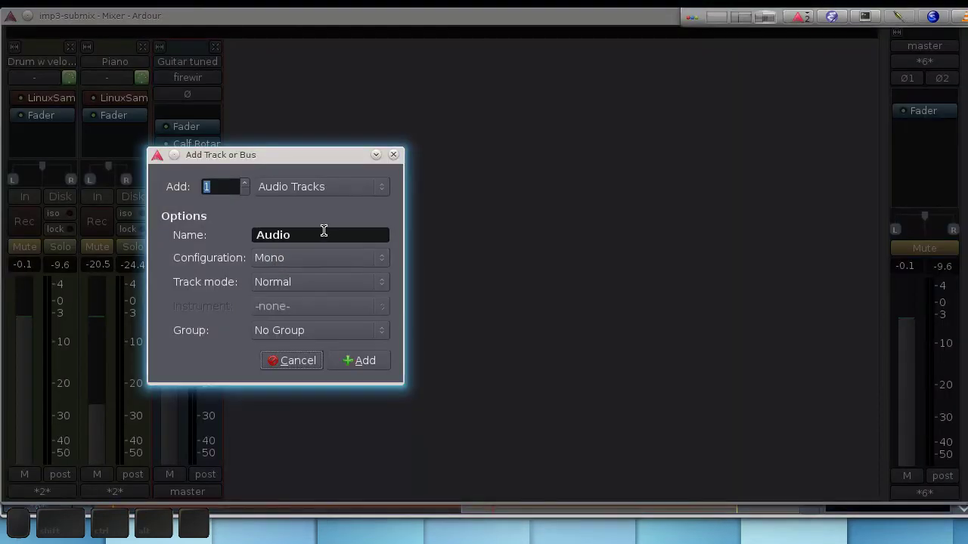
drag(358, 186, 331, 257)
scroll(up, 3)
scroll(up, 3)
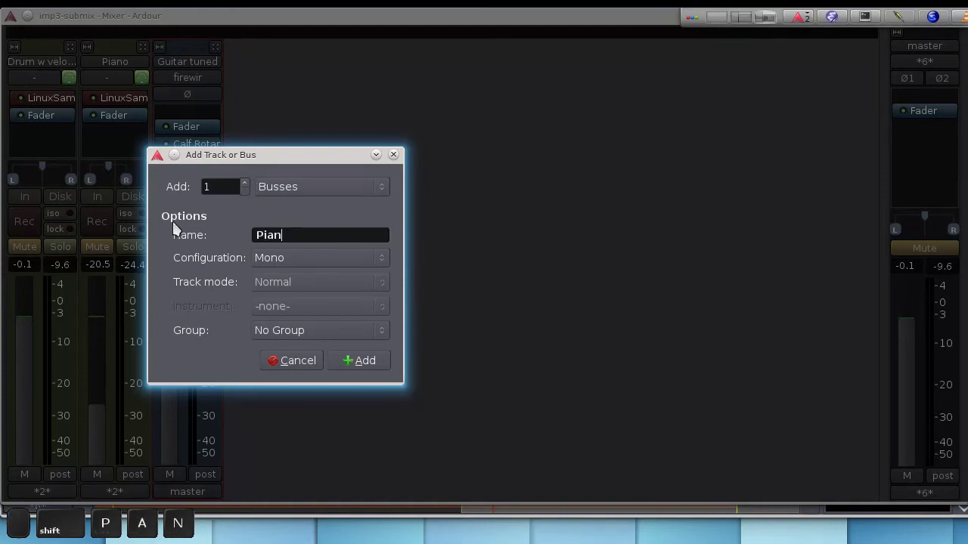
key(space)
key(space)
key(space)
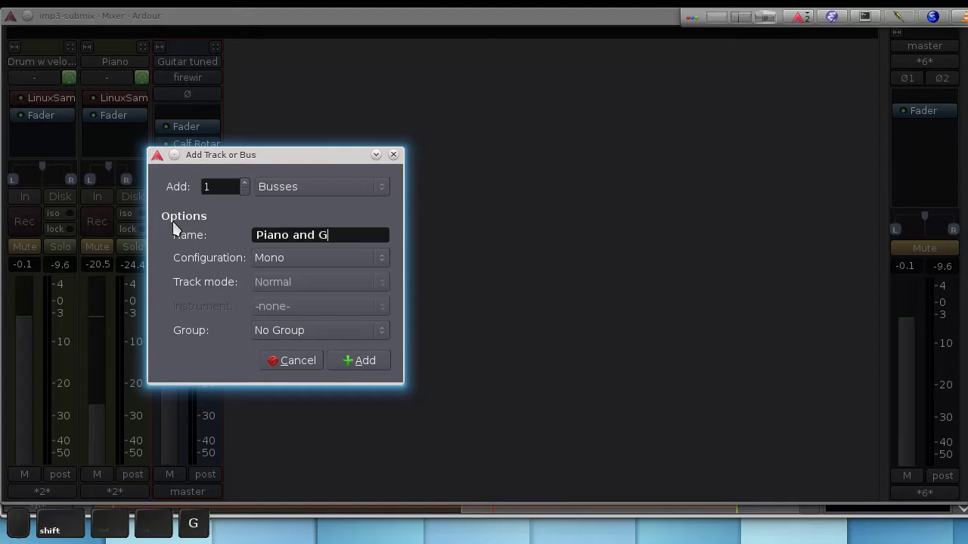
key(BackSpace)
key(r)
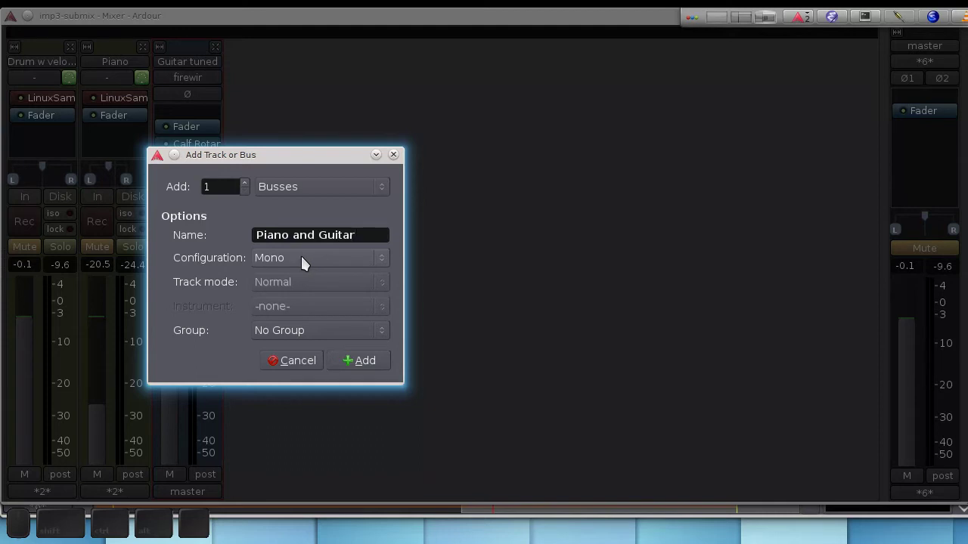
Set the new bus configuration to Stereo and move the dialog aside
drag(305, 257, 297, 292)
drag(285, 161, 128, 207)
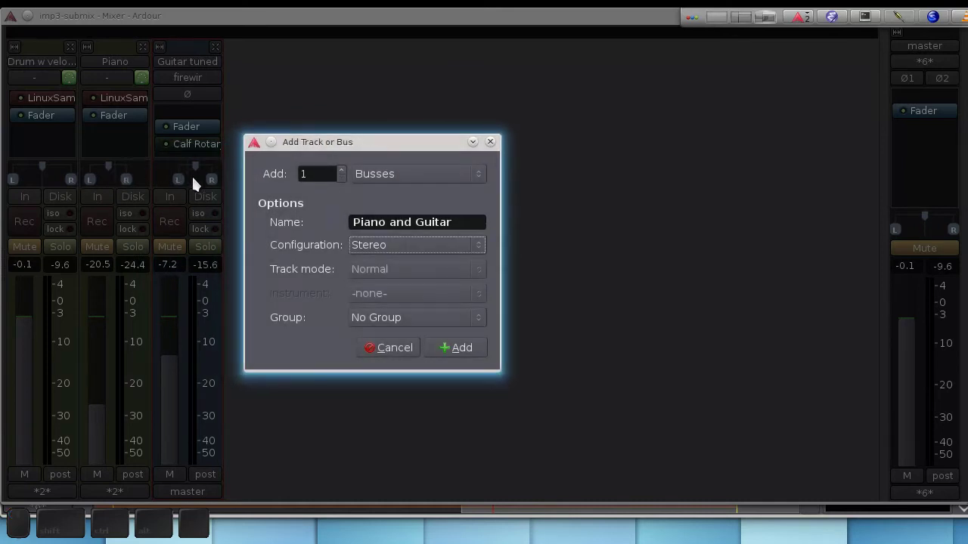
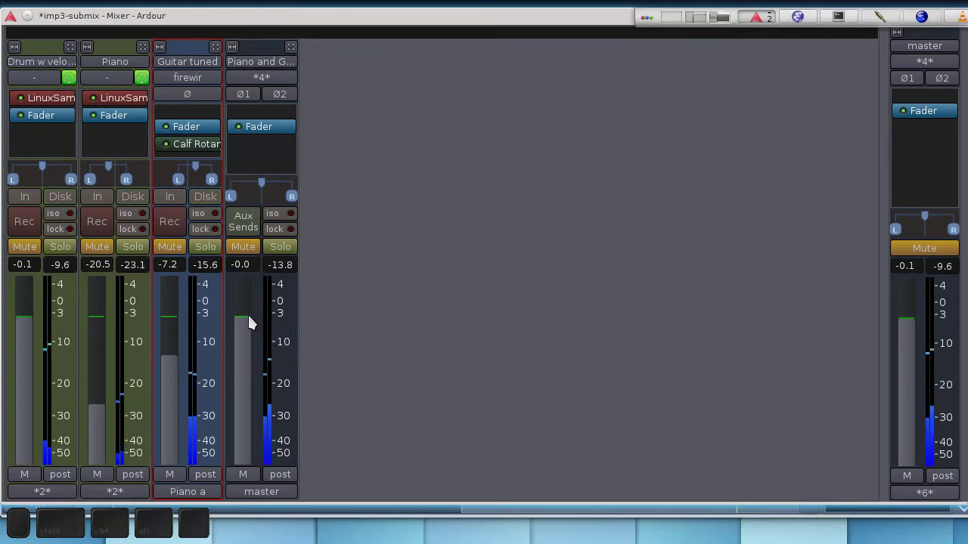
Trim the Piano and Guitar bus fader to -0.6 dB, stop playback and select the bus strip
drag(249, 325, 239, 328)
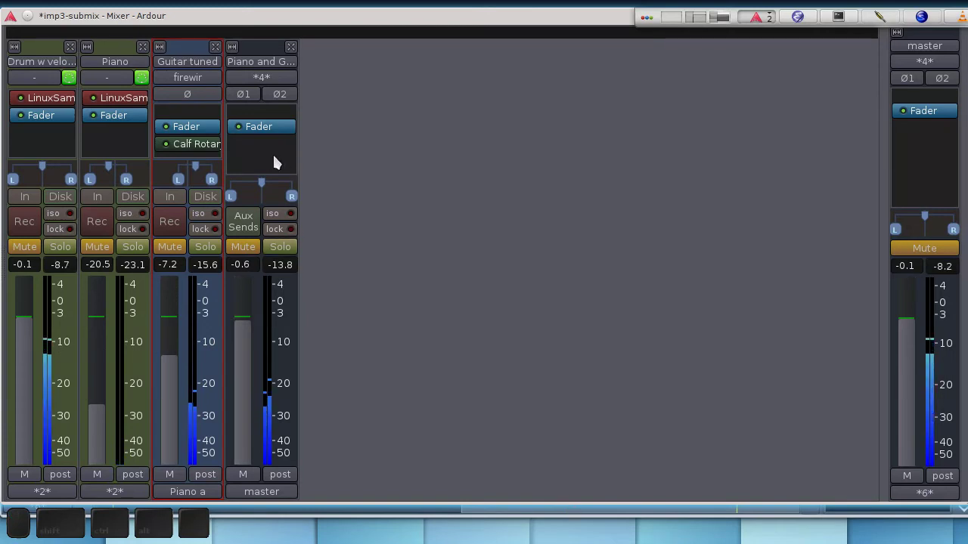
key(space)
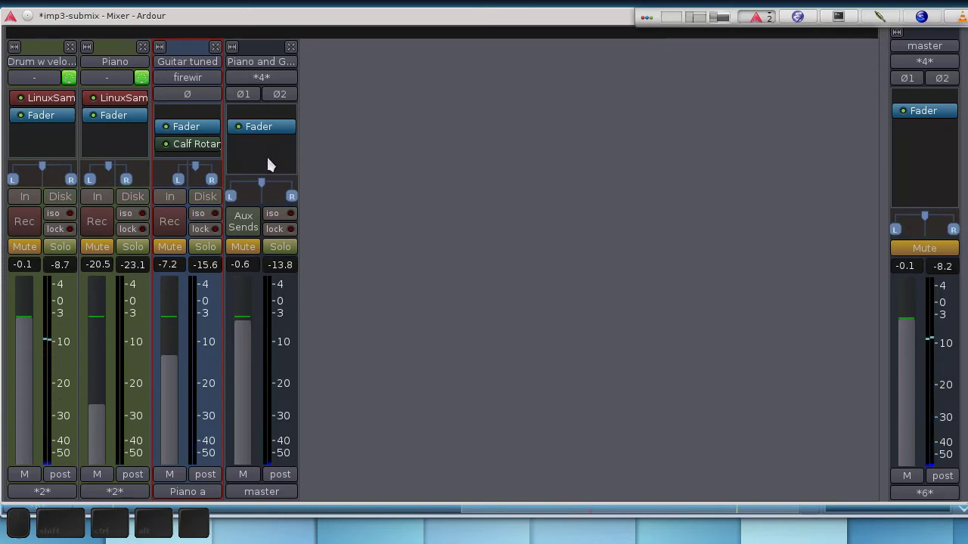
click(272, 167)
Add Calf Equalizer 12 Band from Favorites to the Piano and Guitar bus and open its controls
right_click(272, 166)
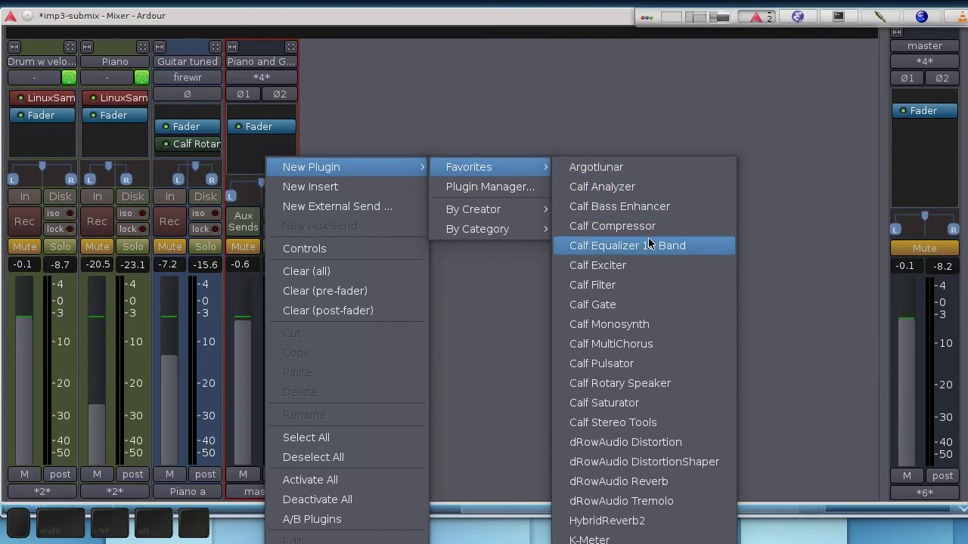
click(654, 240)
click(266, 156)
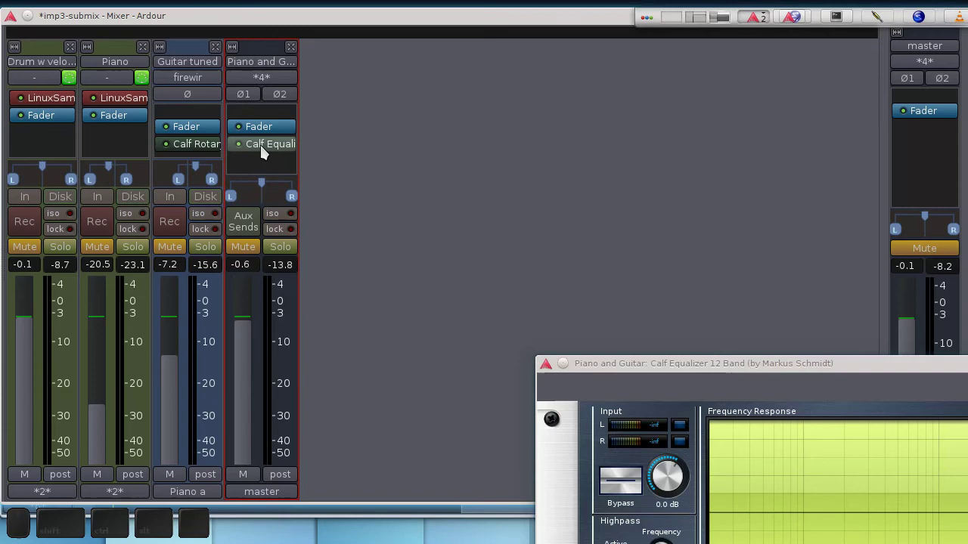
Bring the equalizer window to the front and move it into full view
click(854, 369)
click(621, 247)
drag(409, 31, 473, 94)
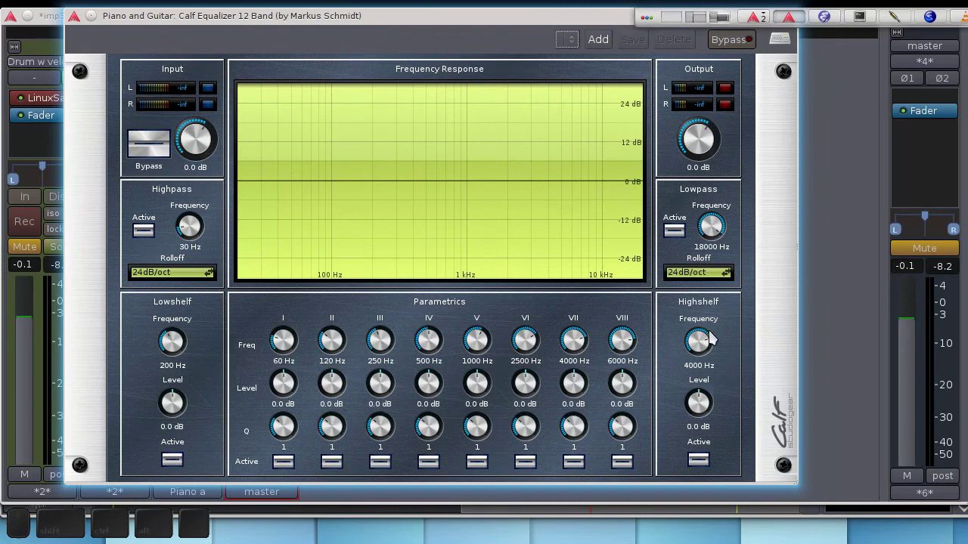
drag(473, 21, 462, 72)
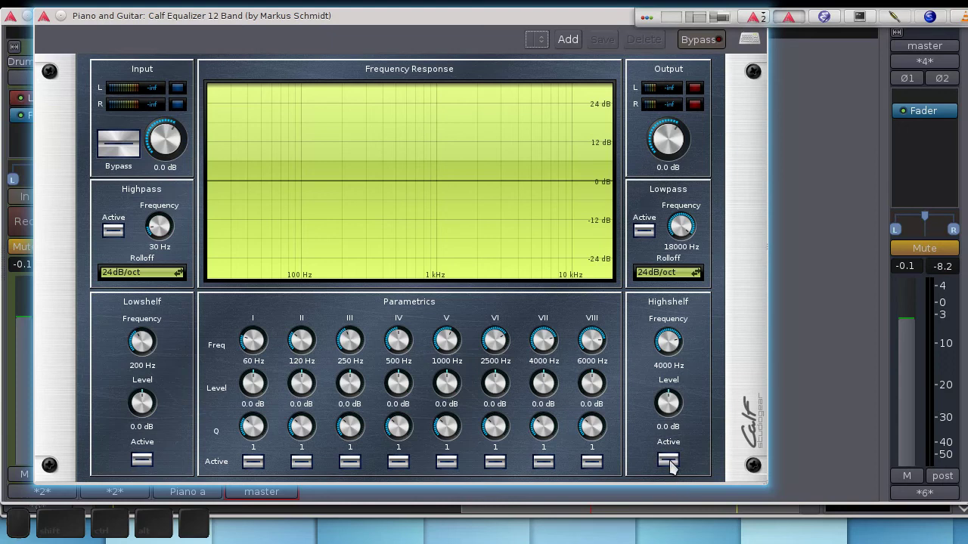
Enable the high shelf and set it to 15.8 dB at about 2951 Hz while playing
click(674, 466)
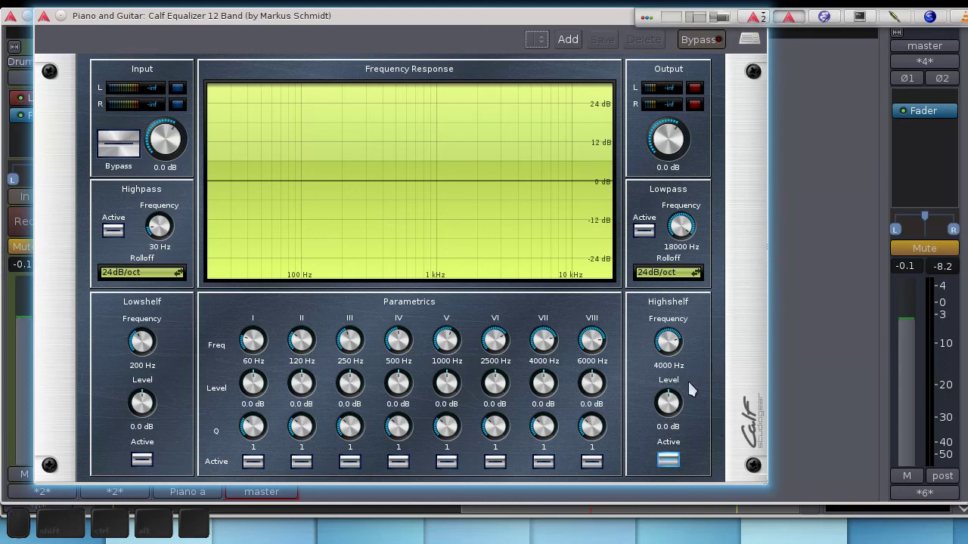
key(space)
drag(676, 409, 698, 398)
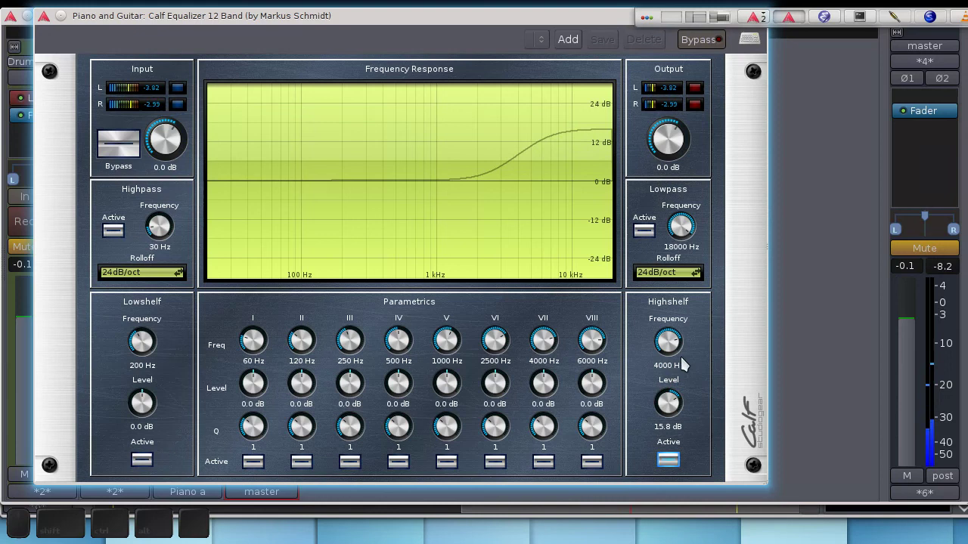
drag(666, 354, 674, 397)
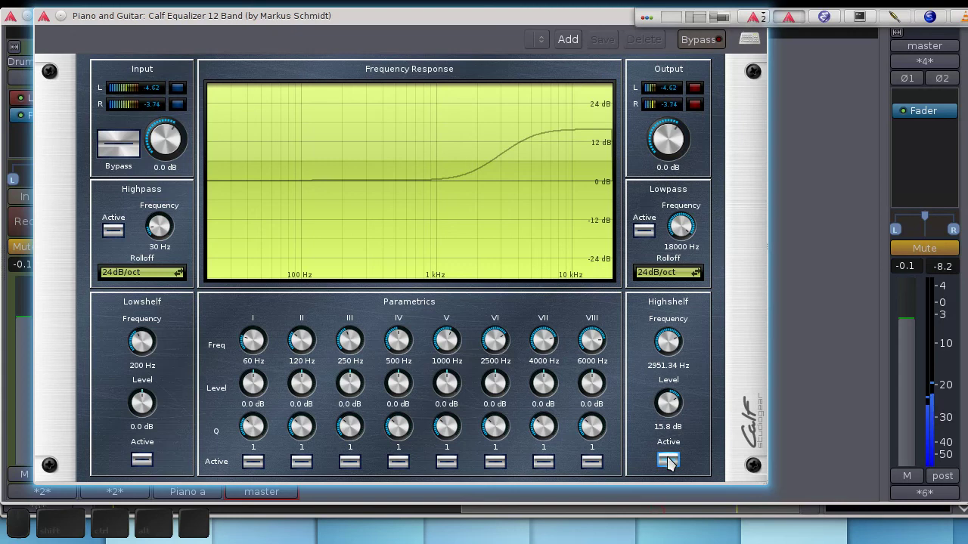
Toggle the high-shelf band and the EQ bypass on and off to compare the sound
click(673, 464)
click(673, 470)
click(673, 465)
click(702, 51)
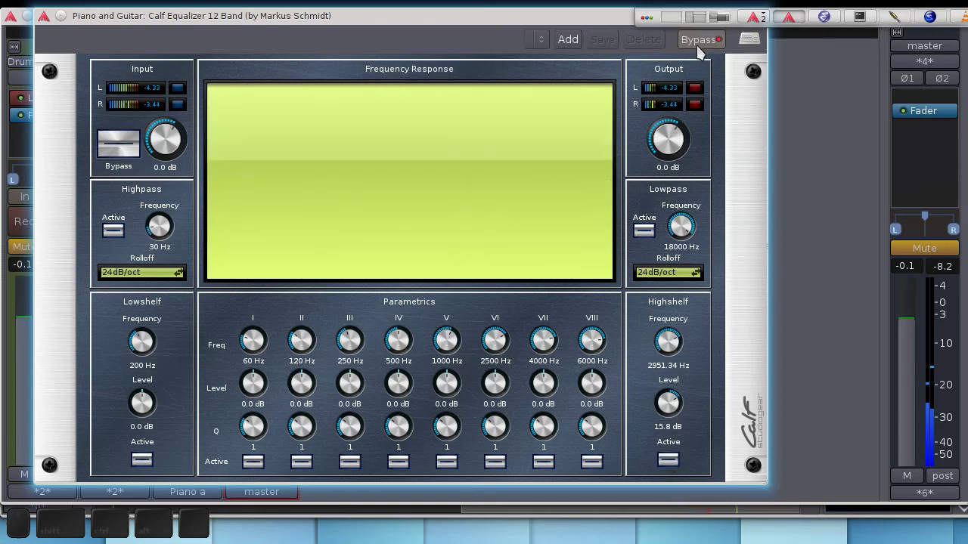
click(702, 52)
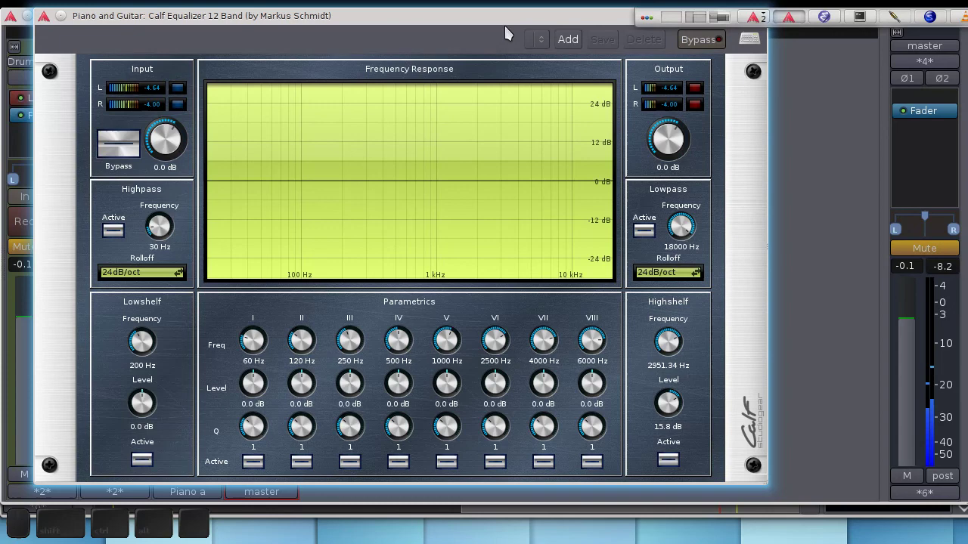
Close the equalizer window, returning to the mixer
drag(505, 29, 686, 95)
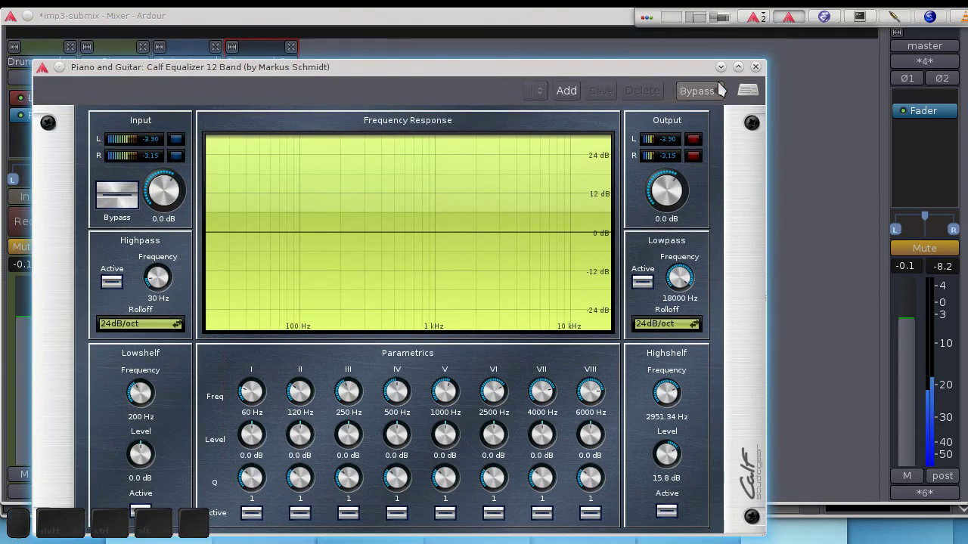
click(759, 81)
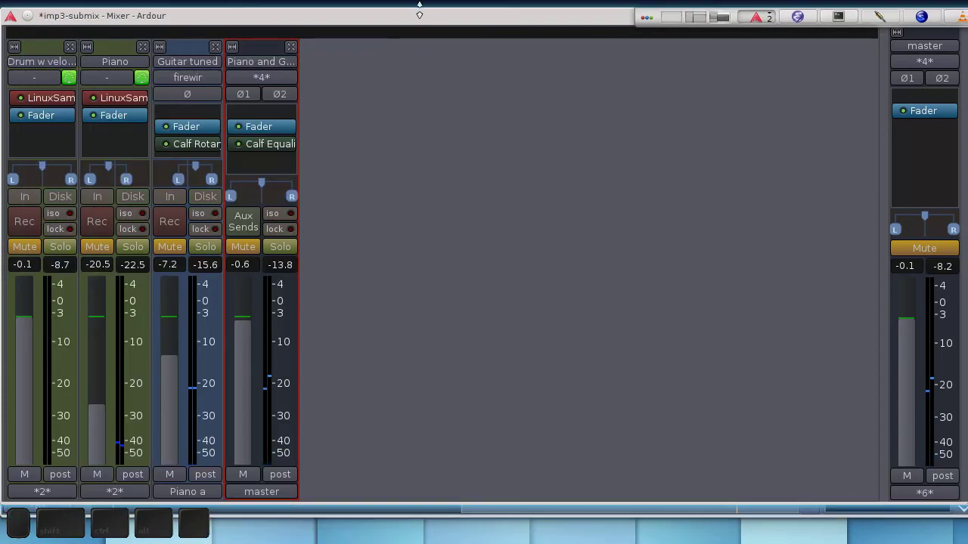